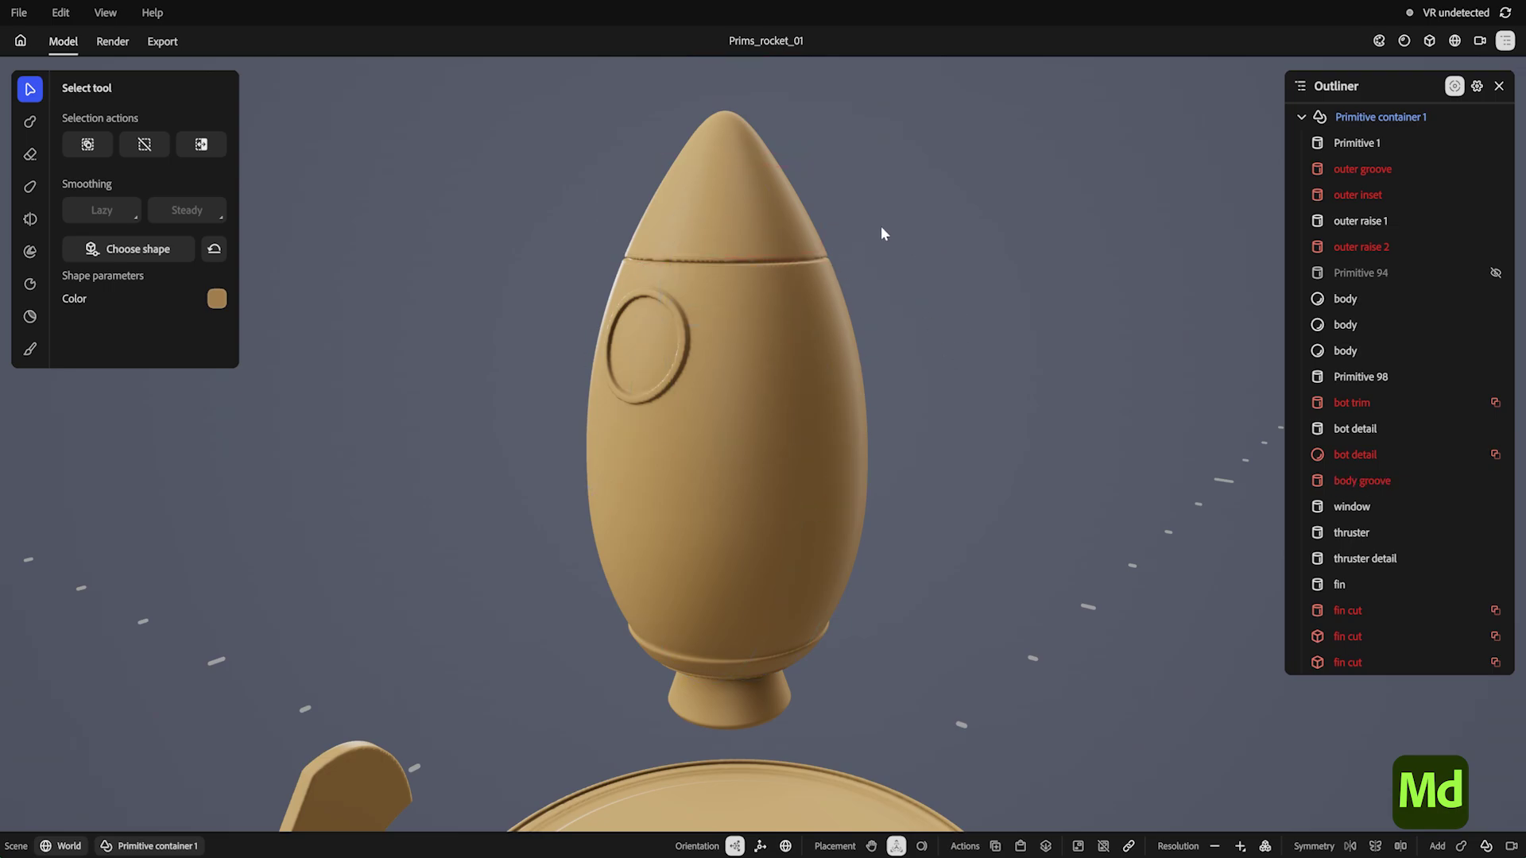
Step: Duplicate the body groove ring lower on the rocket body, then duplicate the window shape
{"action": "left_click", "coordinate": [763, 213]}
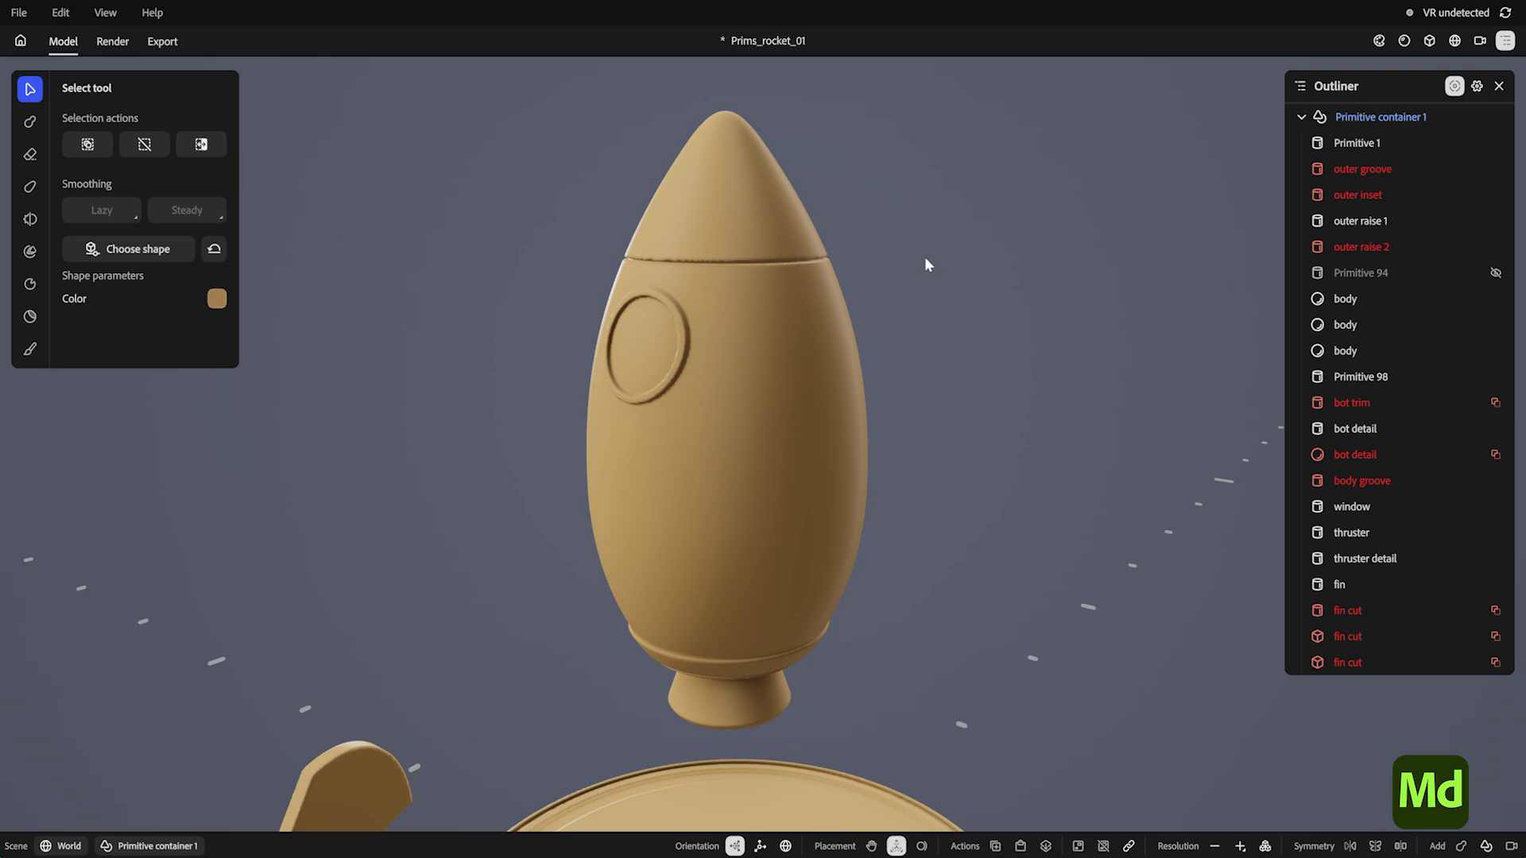
{"action": "key", "text": "ctrl+x"}
{"action": "key", "text": "ctrl+c"}
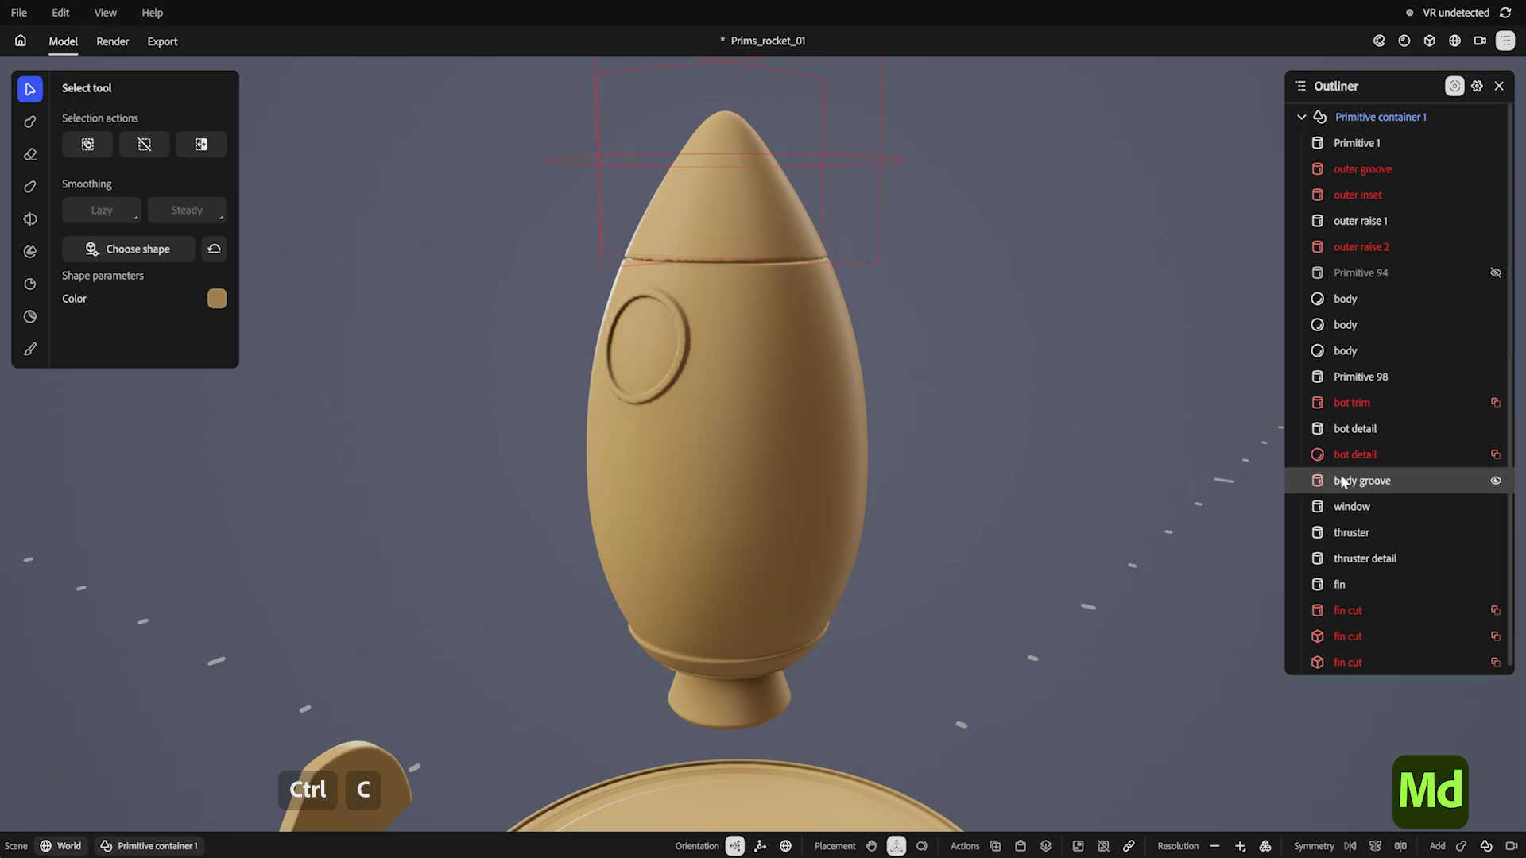
{"action": "key", "text": "ctrl+v"}
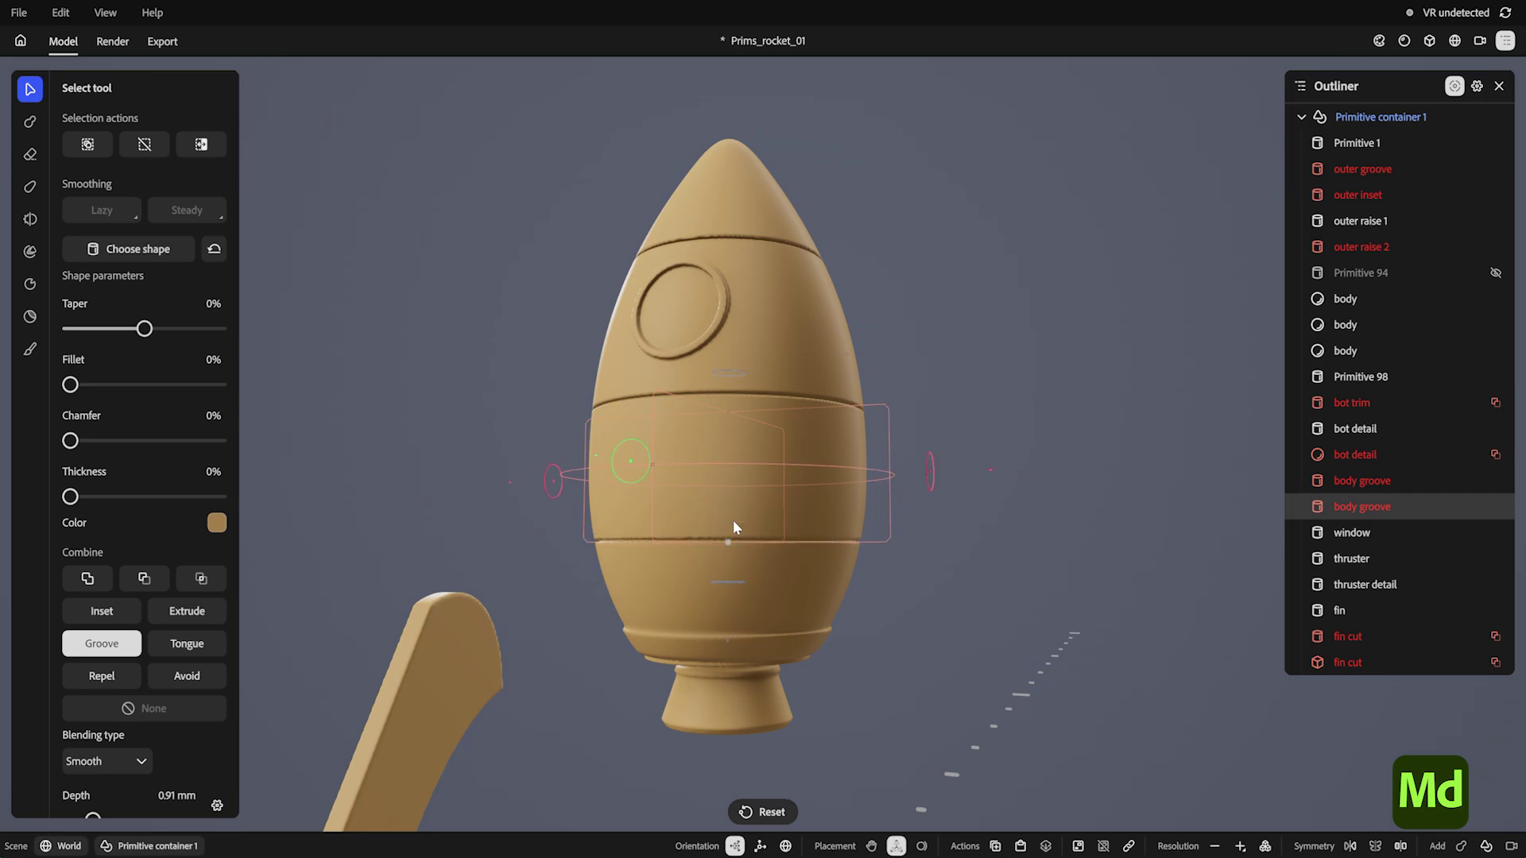
{"action": "key", "text": "ctrl+d"}
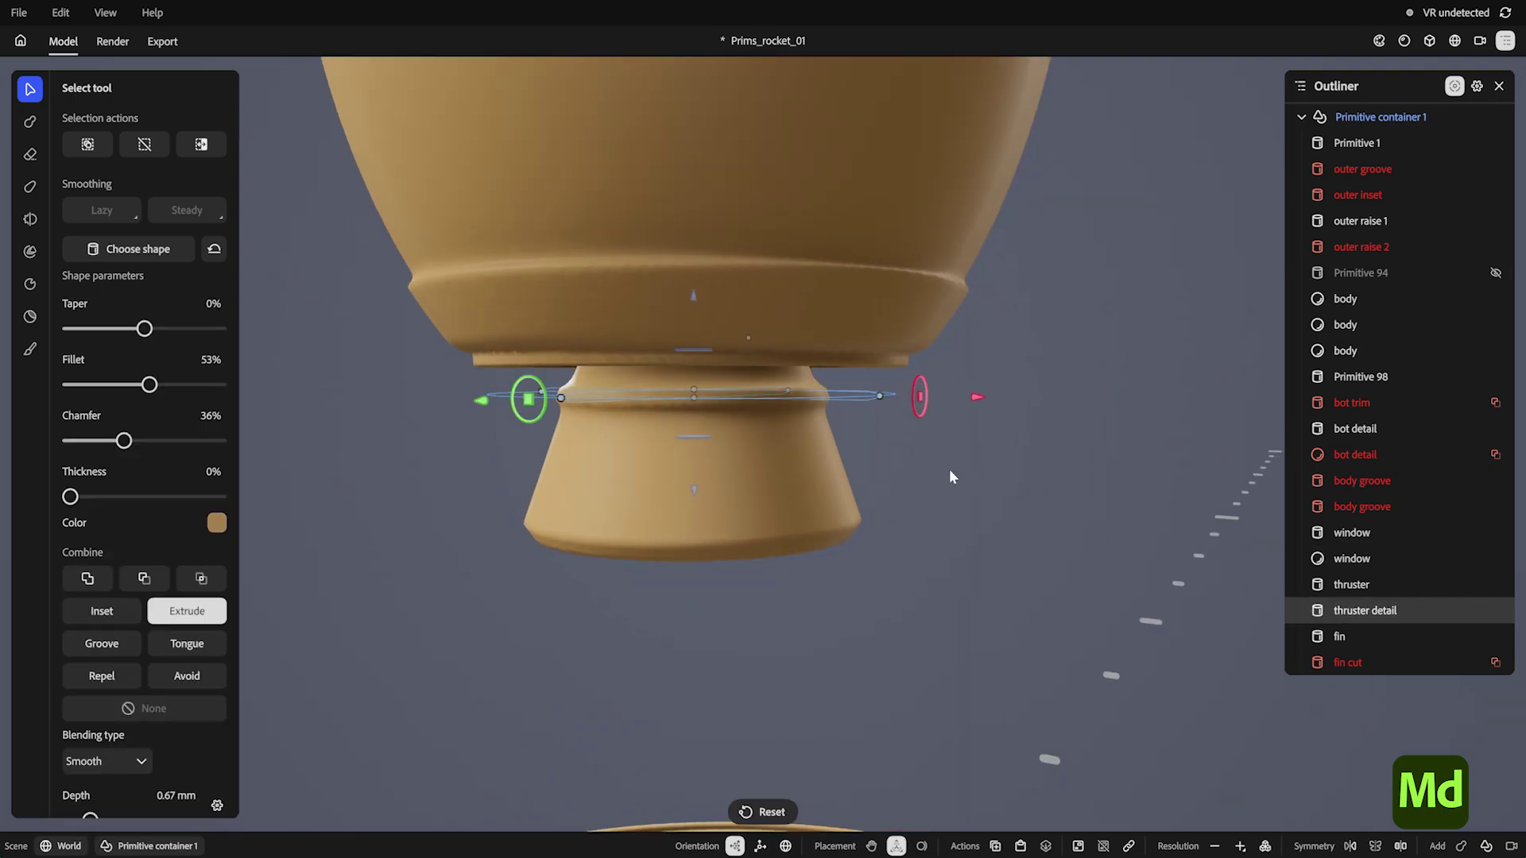
Step: Copy the thruster detail ring again to build up the ribbed thruster
{"action": "left_click", "coordinate": [698, 493]}
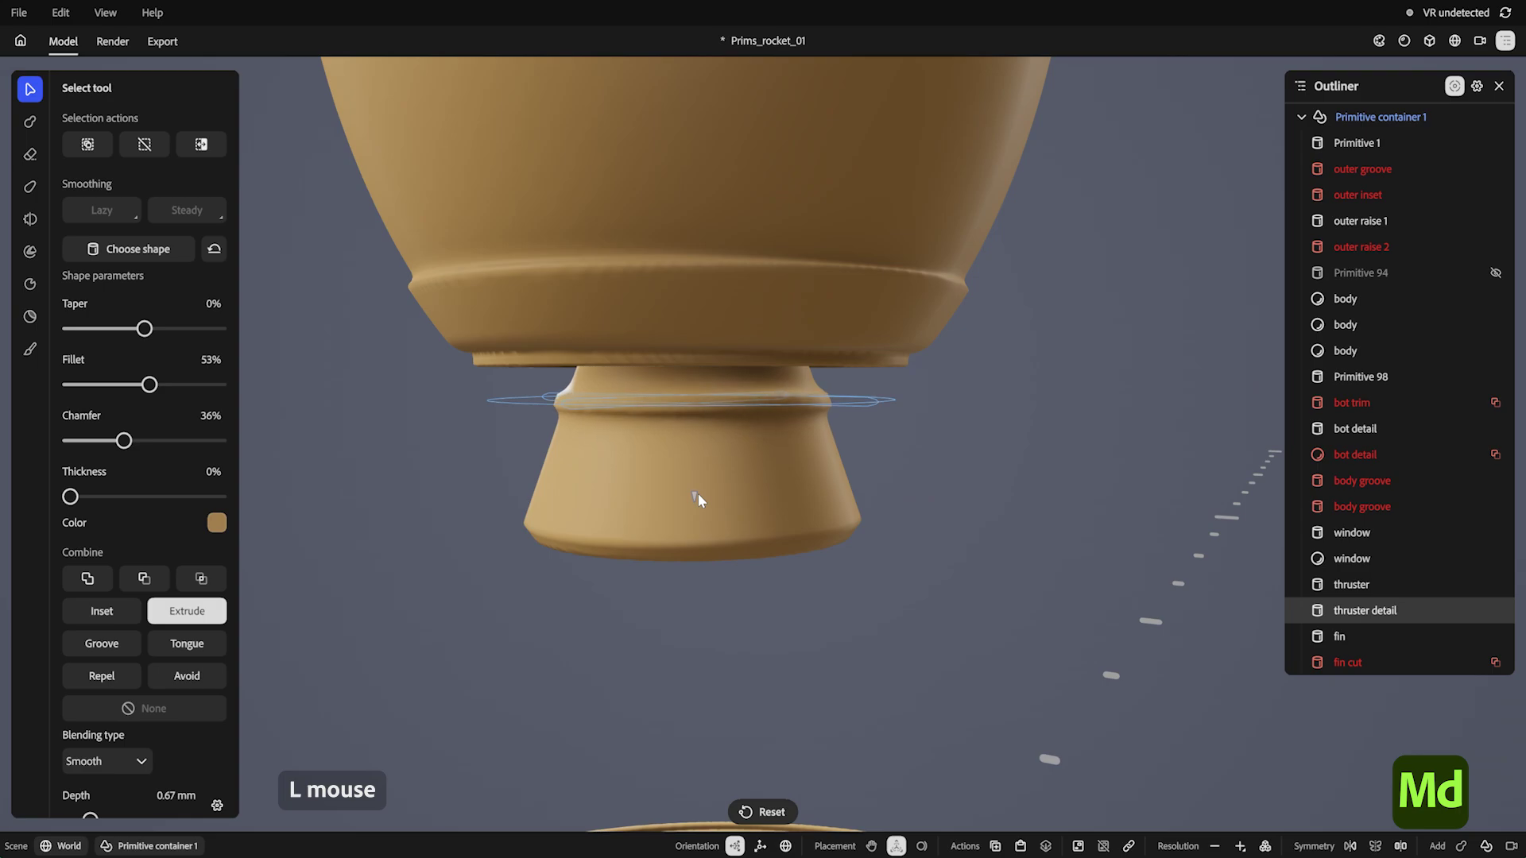
{"action": "key", "text": "d"}
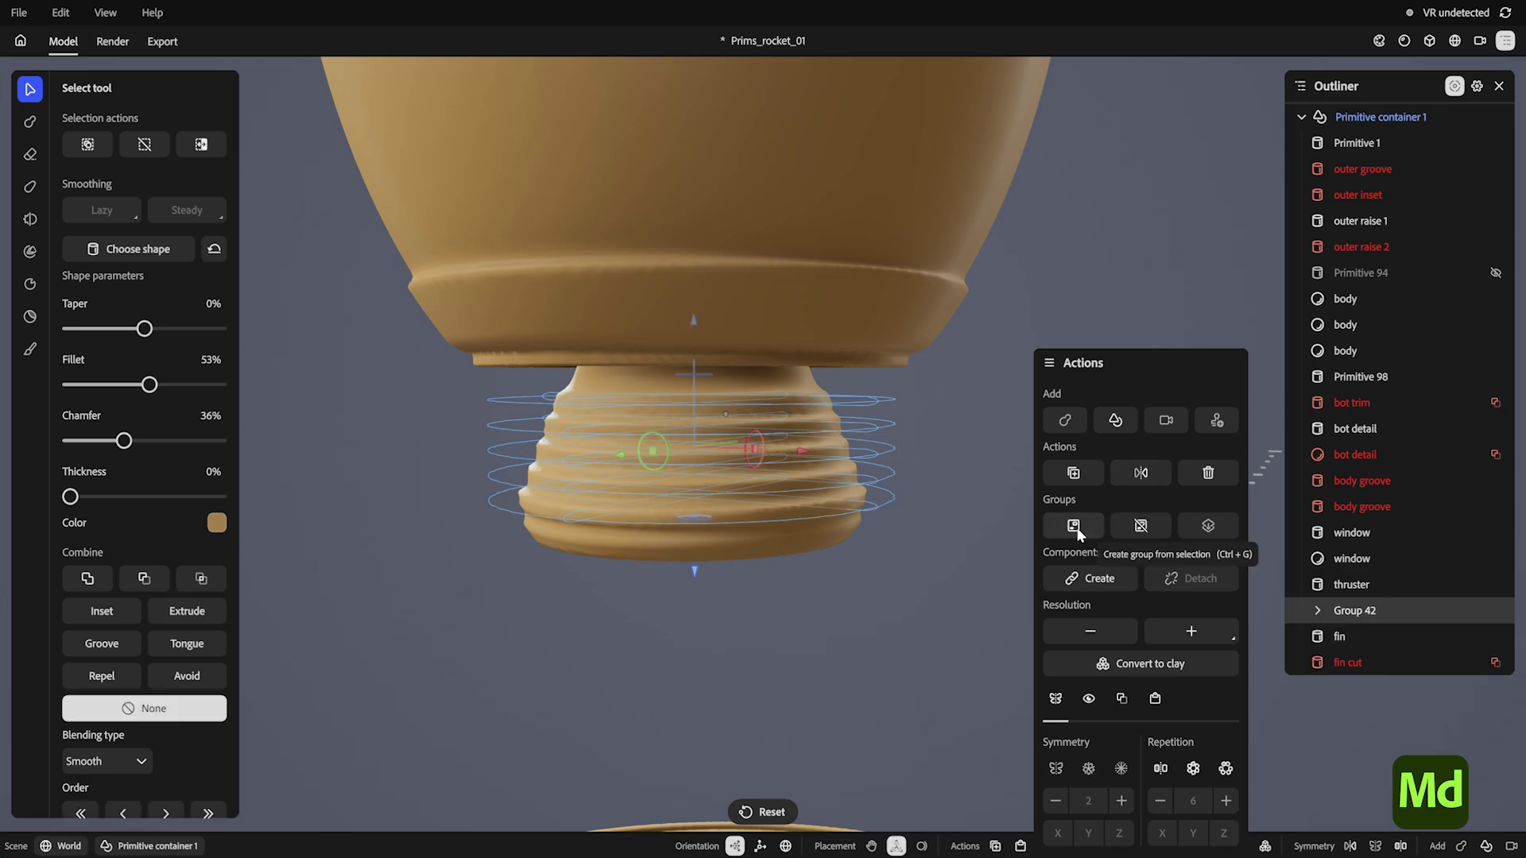
Step: Group the thruster detail rings with Ctrl+G and start renaming the group 'thruster detail GRP'
{"action": "key", "text": "ctrl+g"}
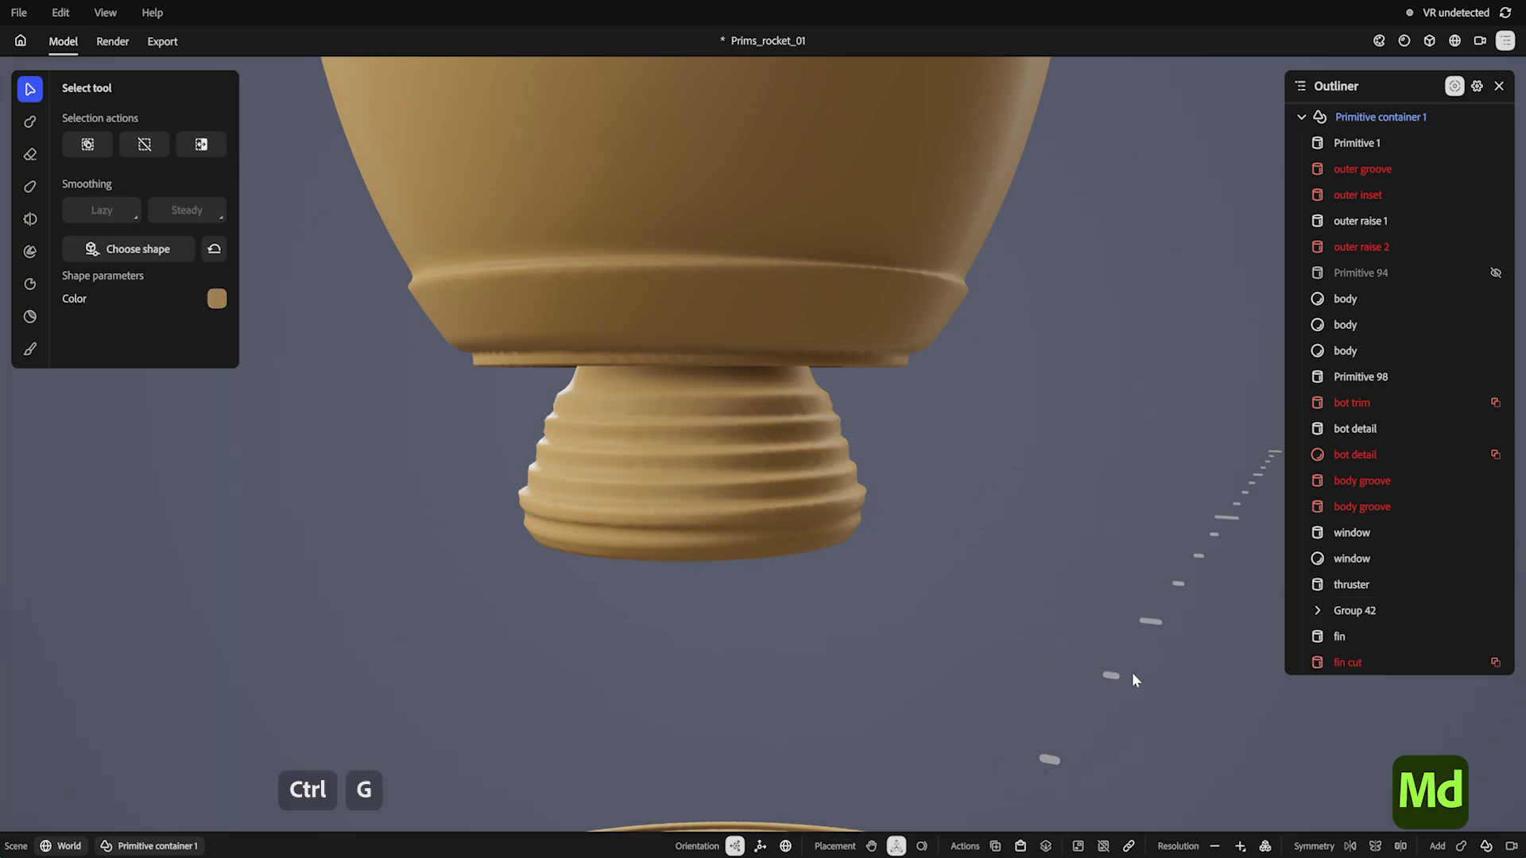
{"action": "double_click", "coordinate": [1365, 509]}
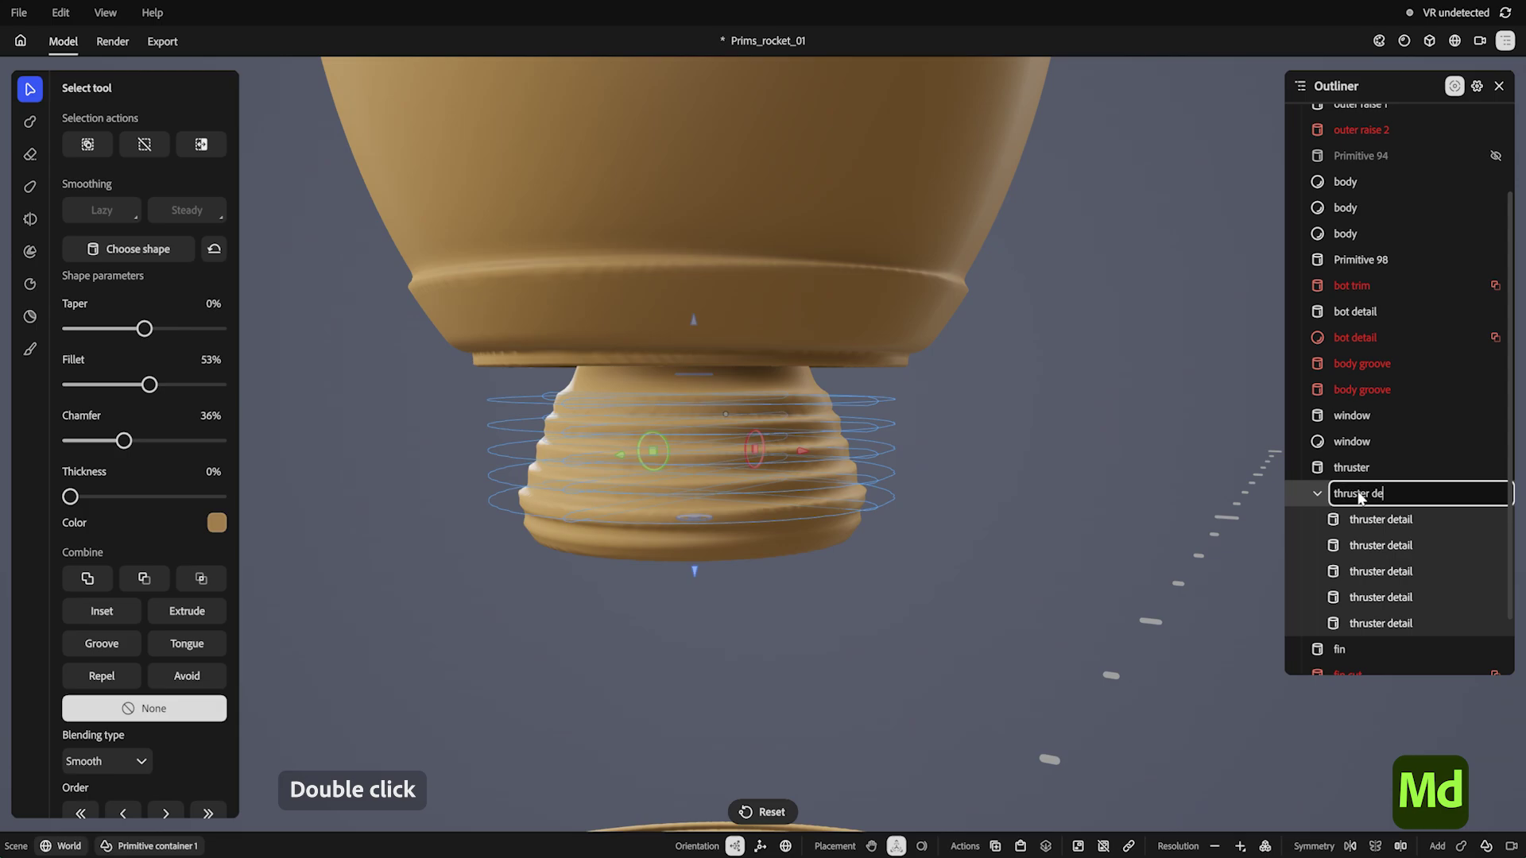
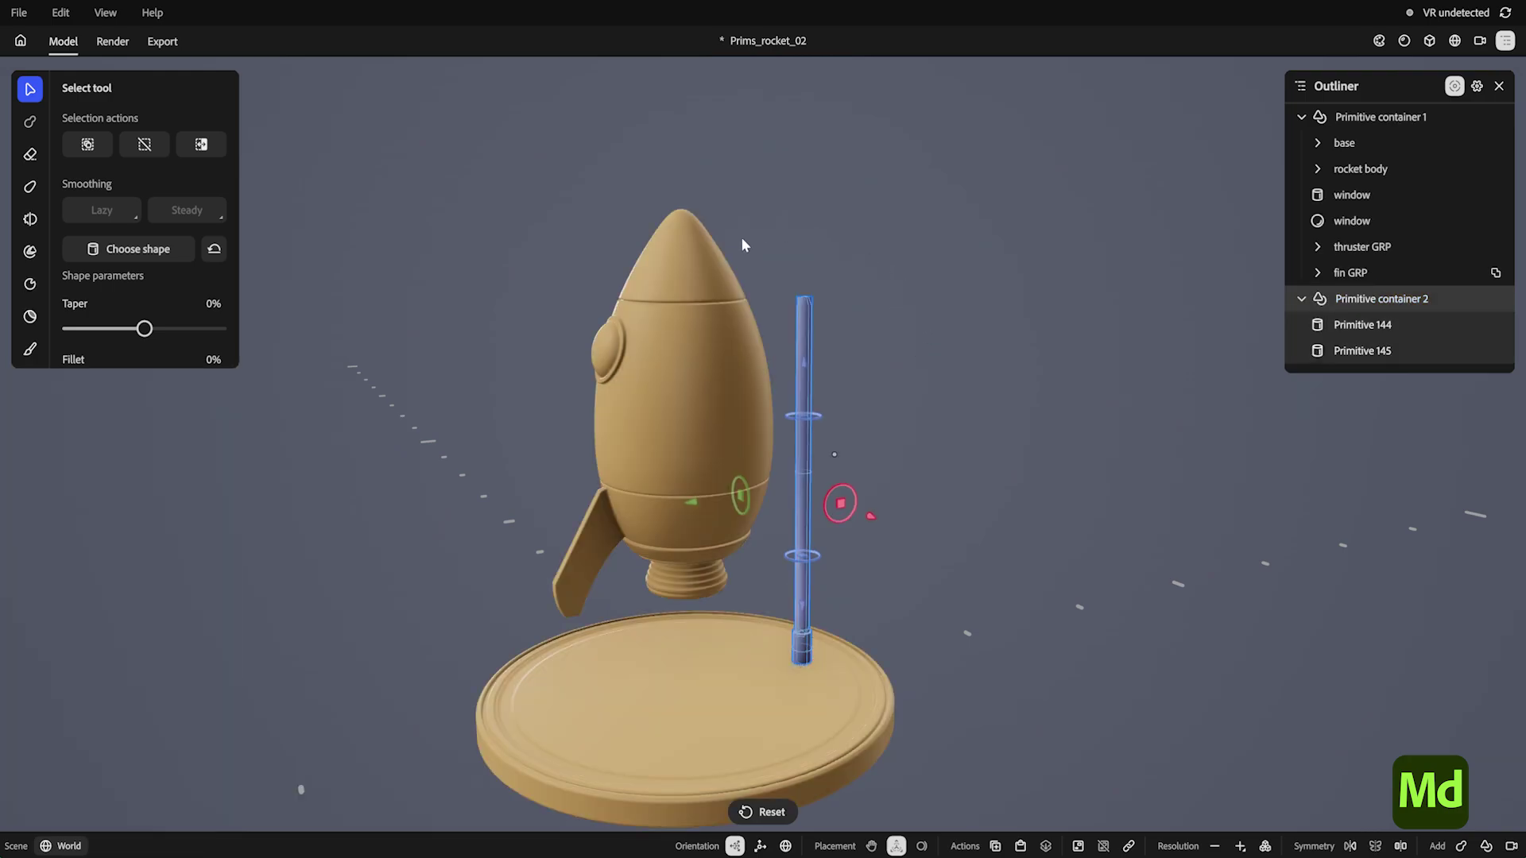
{"action": "left_click", "coordinate": [718, 369]}
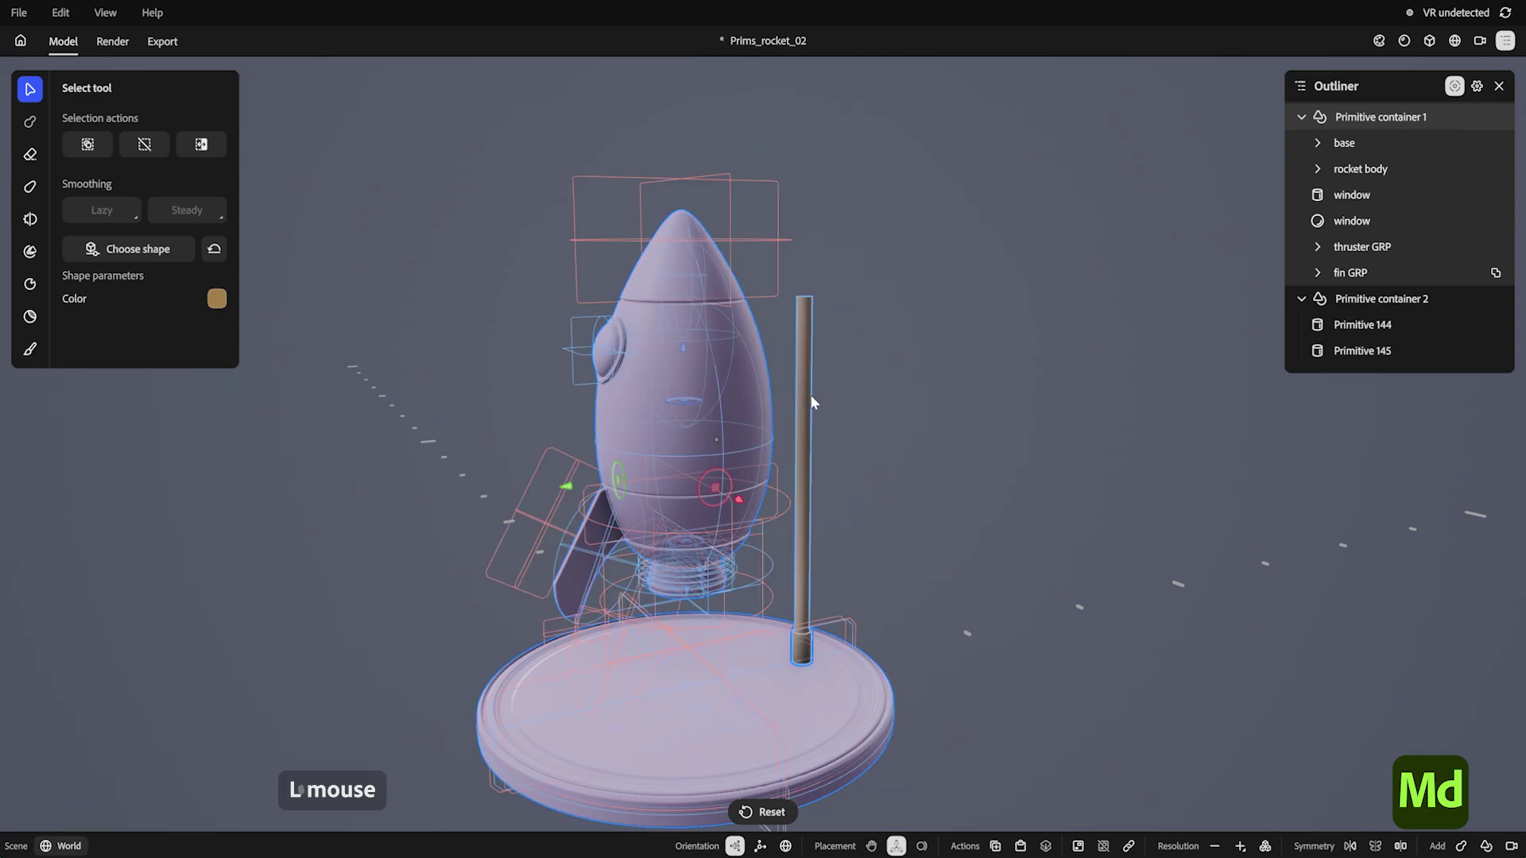